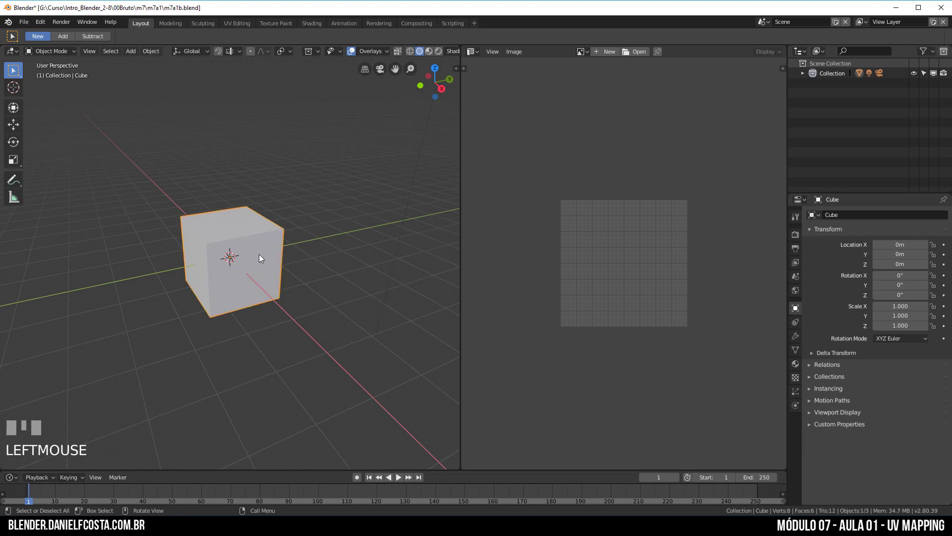
# Enter Edit Mode on the cube and delete its UVMap from Object Data
pyautogui.press('Tab')
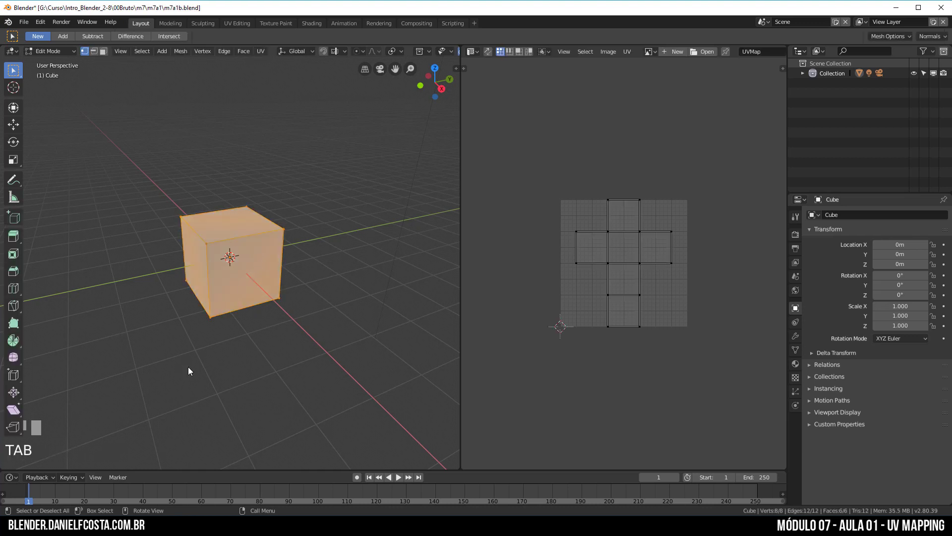
pyautogui.scroll(3)
pyautogui.moveTo(262, 315); pyautogui.dragTo(947, 379)
pyautogui.click(947, 379)
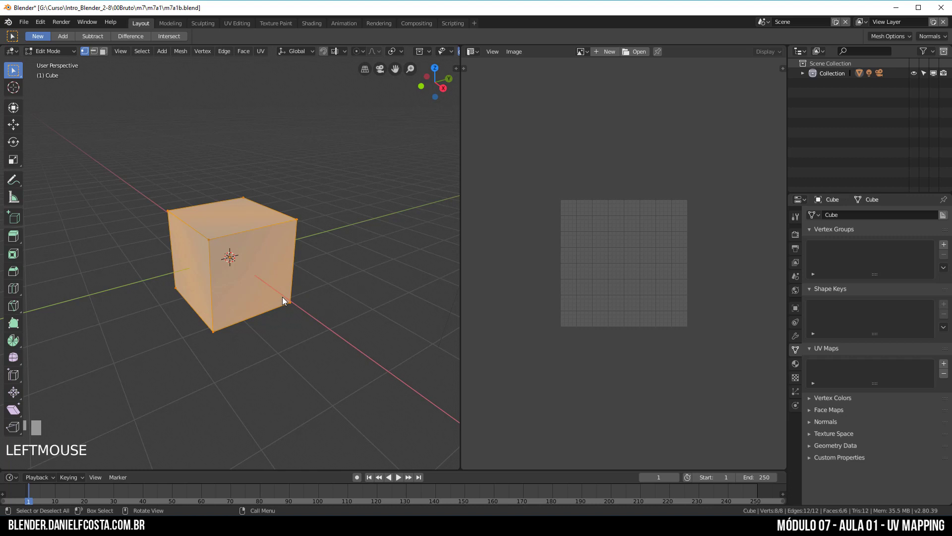
# Switch to edge selection and pick a single edge along the cube's top
pyautogui.moveTo(272, 278); pyautogui.dragTo(100, 56)
pyautogui.click(100, 56)
pyautogui.moveTo(278, 248); pyautogui.dragTo(266, 244)
pyautogui.click(266, 244)
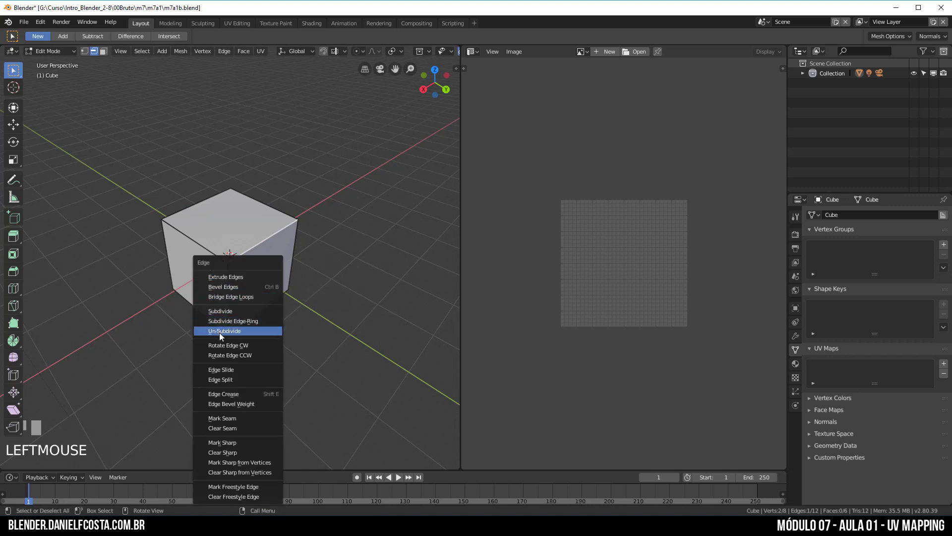
# Mark the first top edges of the cube as seams via the edge context menu
pyautogui.press('ctrl+e')
pyautogui.click(220, 256)
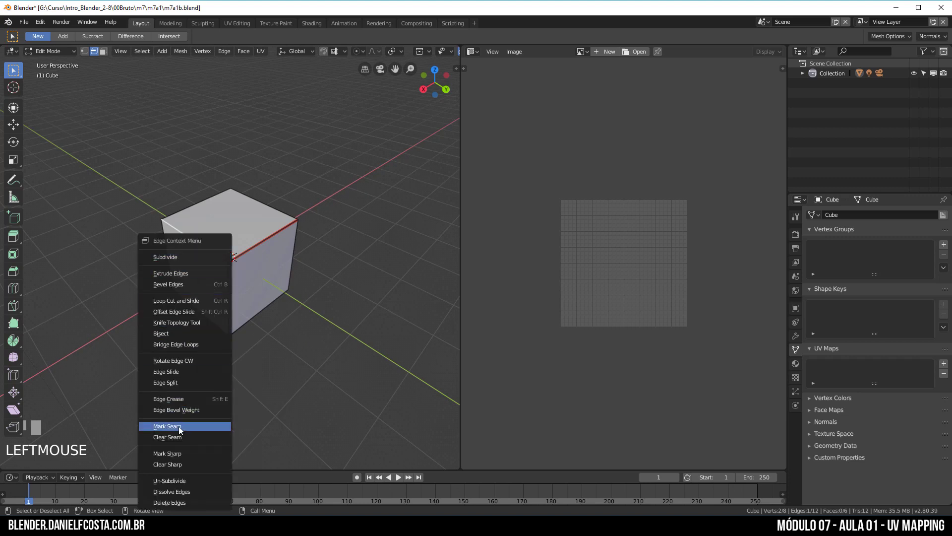
pyautogui.rightClick(182, 428)
pyautogui.moveTo(286, 318); pyautogui.dragTo(262, 247)
pyautogui.click(262, 247)
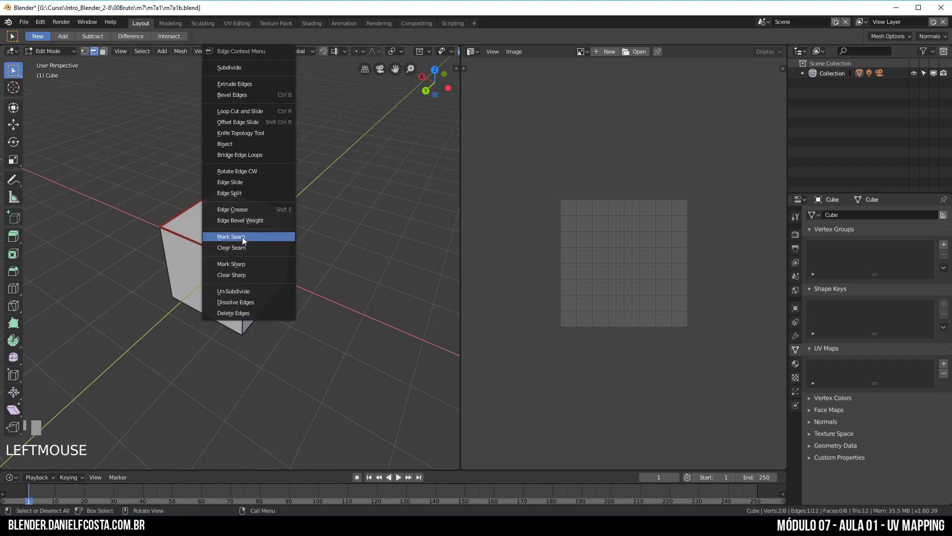
# Mark further top and vertical edges as seams, orbiting between sides of the cube
pyautogui.rightClick(249, 238)
pyautogui.moveTo(322, 274); pyautogui.dragTo(208, 273)
pyautogui.click(208, 274)
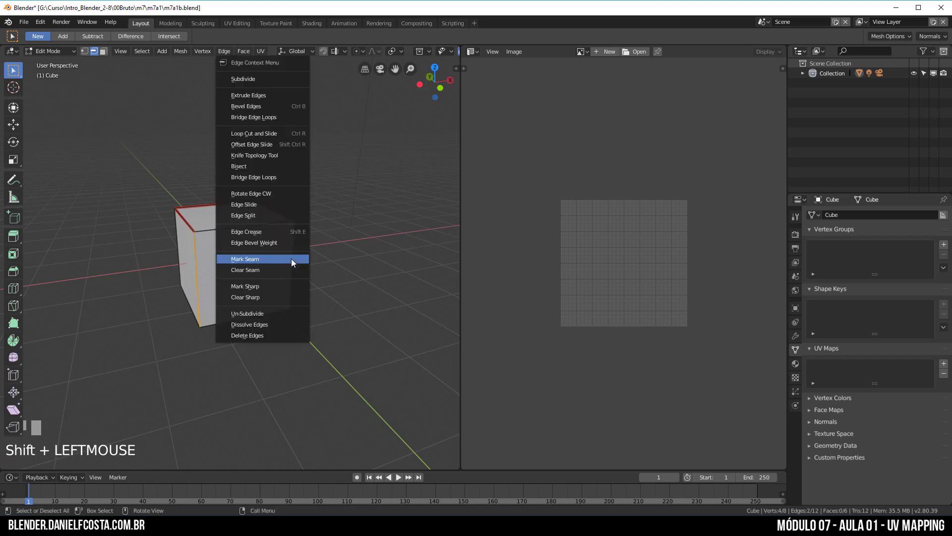
pyautogui.rightClick(271, 265)
pyautogui.scroll(3)
pyautogui.middleClick(250, 305)
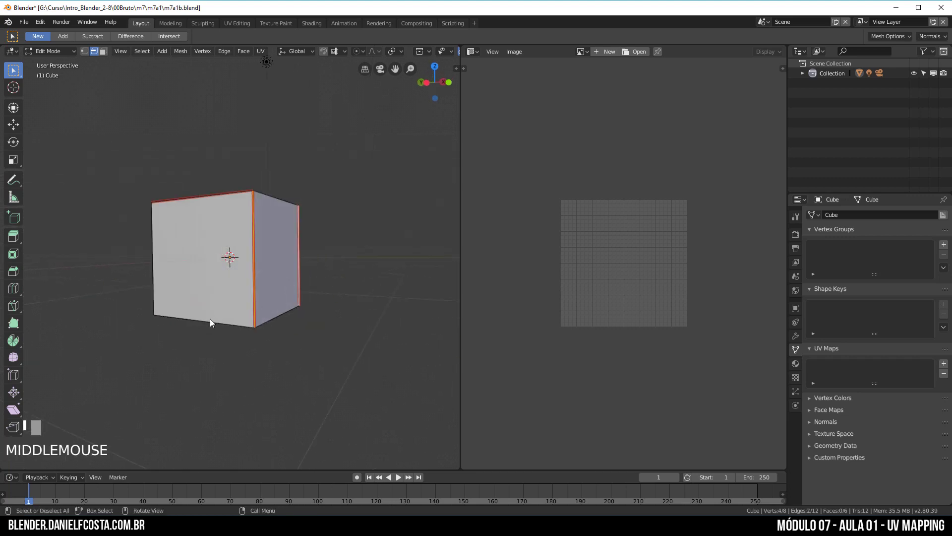
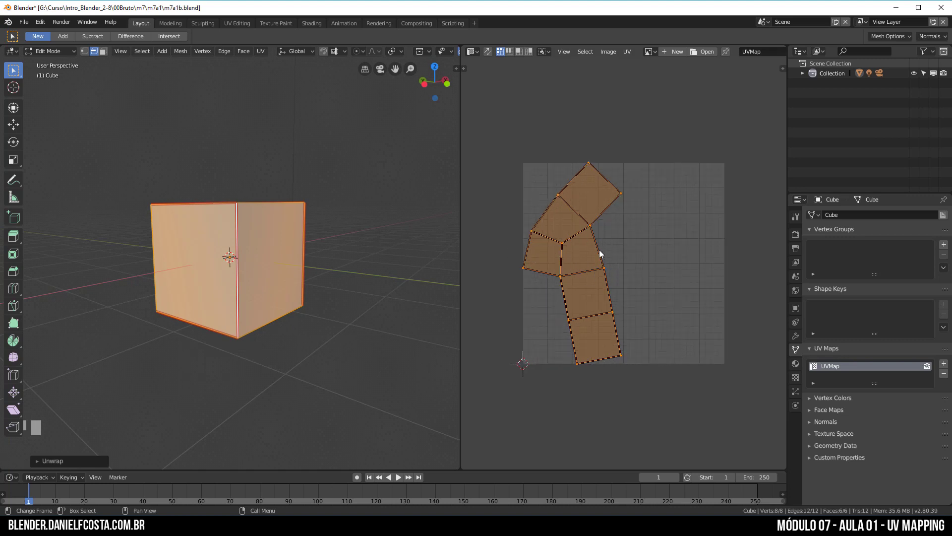
# Orbit the cube to inspect its underside after the strip-shaped unwrap
pyautogui.scroll(3)
pyautogui.moveTo(305, 330); pyautogui.dragTo(270, 298)
pyautogui.moveTo(270, 298); pyautogui.dragTo(250, 300)
pyautogui.moveTo(251, 300); pyautogui.dragTo(292, 303)
# Select all faces and unwrap the cube into a cross of six square UV islands
pyautogui.press('a')
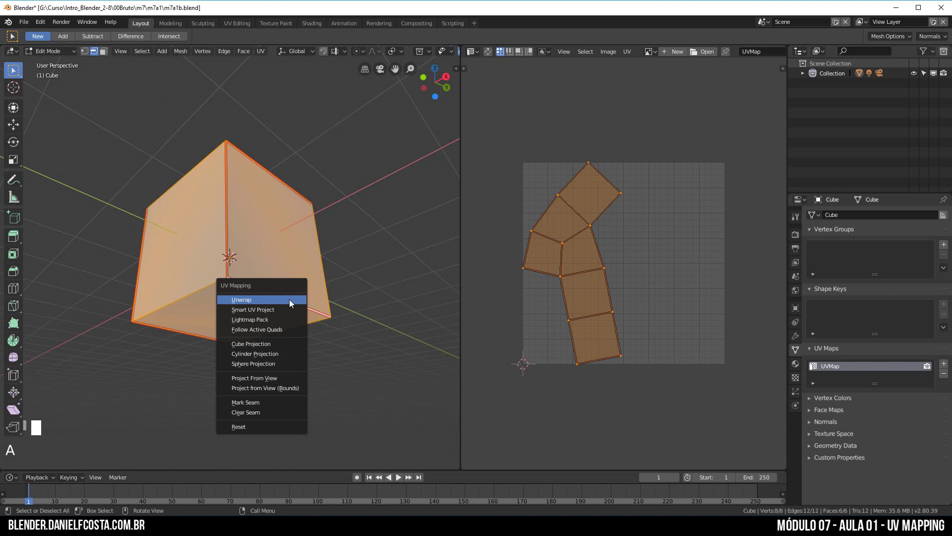
pyautogui.press('u')
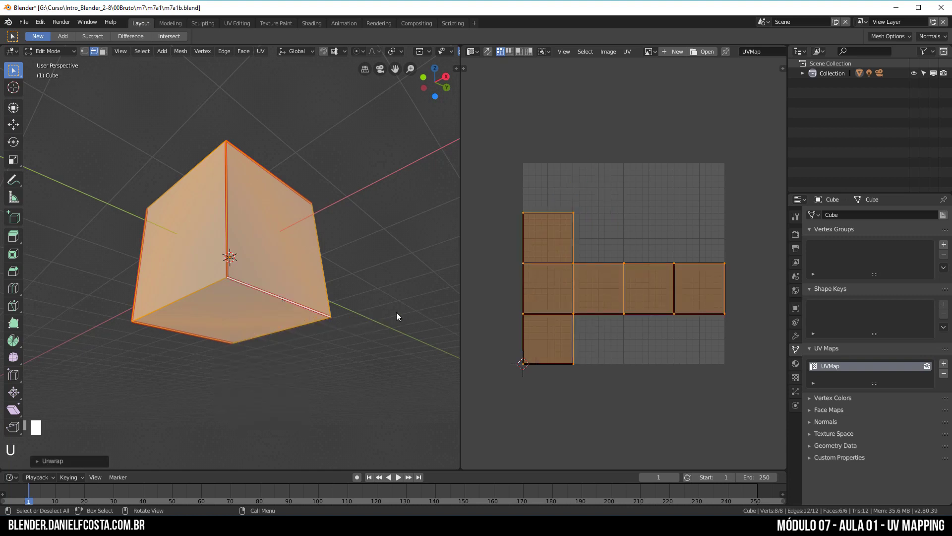
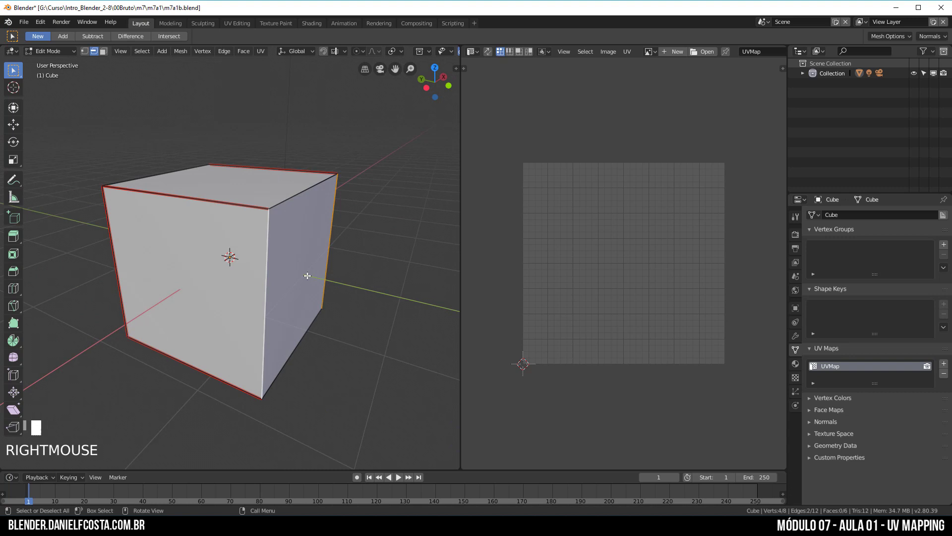
pyautogui.press('a')
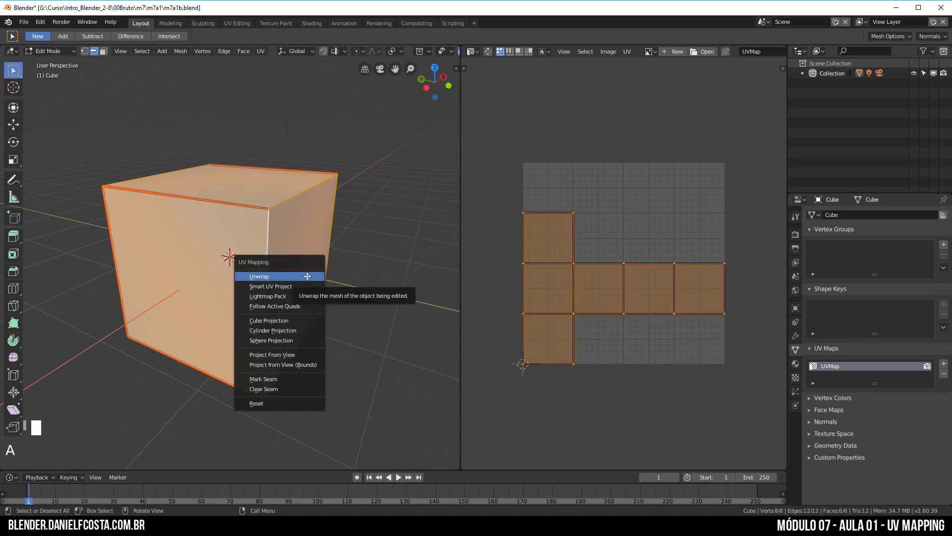
pyautogui.press('u')
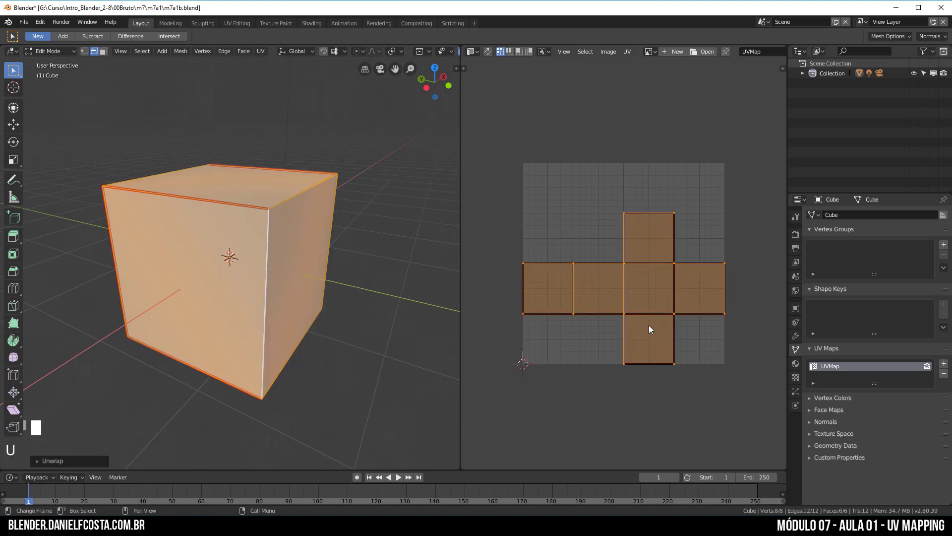
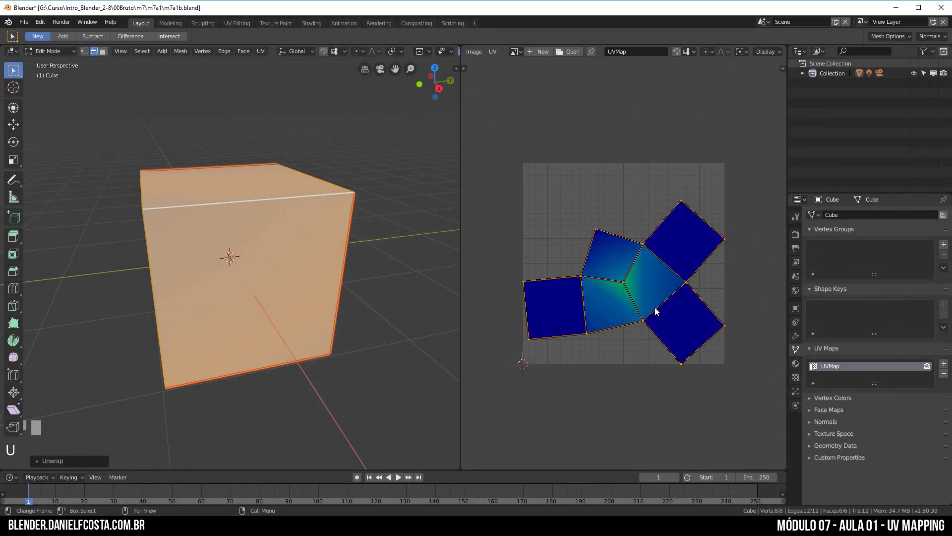
# Place a UV island over the testeUV-01.jpg image in the UV Editor
pyautogui.click(621, 316)
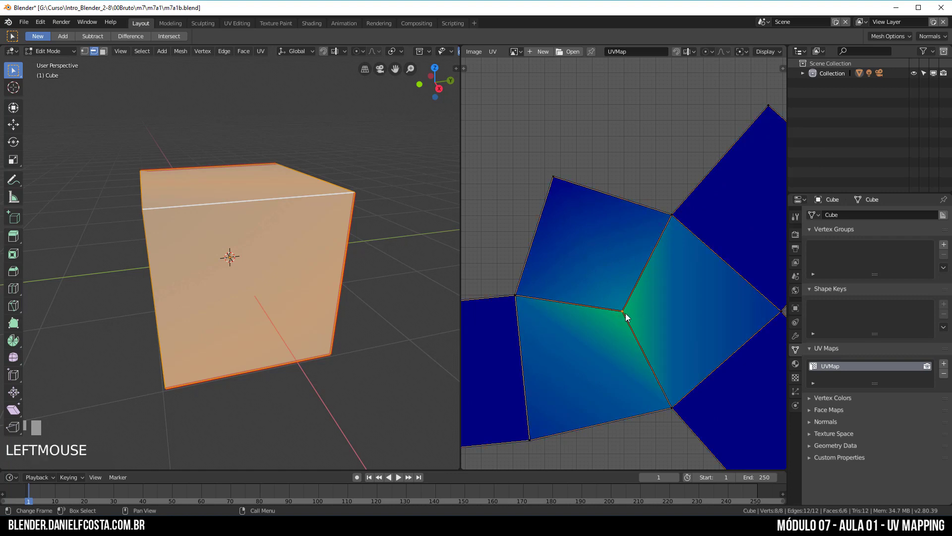
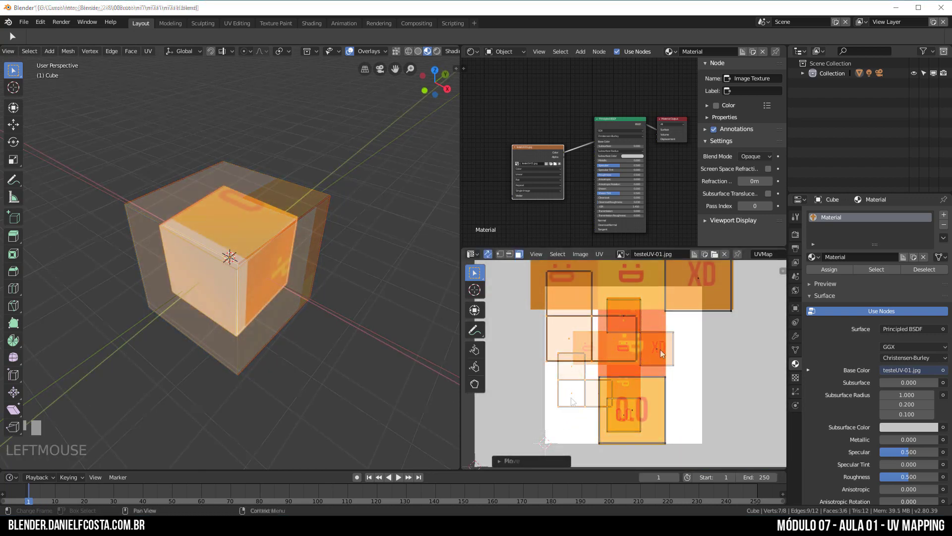
# Select all UV islands and scale them up over the testeUV-01 image
pyautogui.click(641, 367)
pyautogui.press('a')
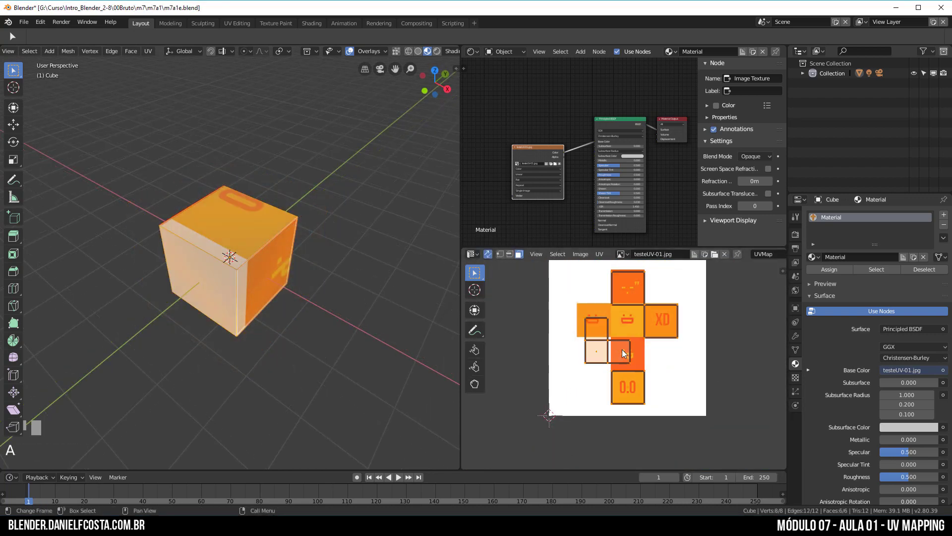
pyautogui.press('u')
pyautogui.press('s')
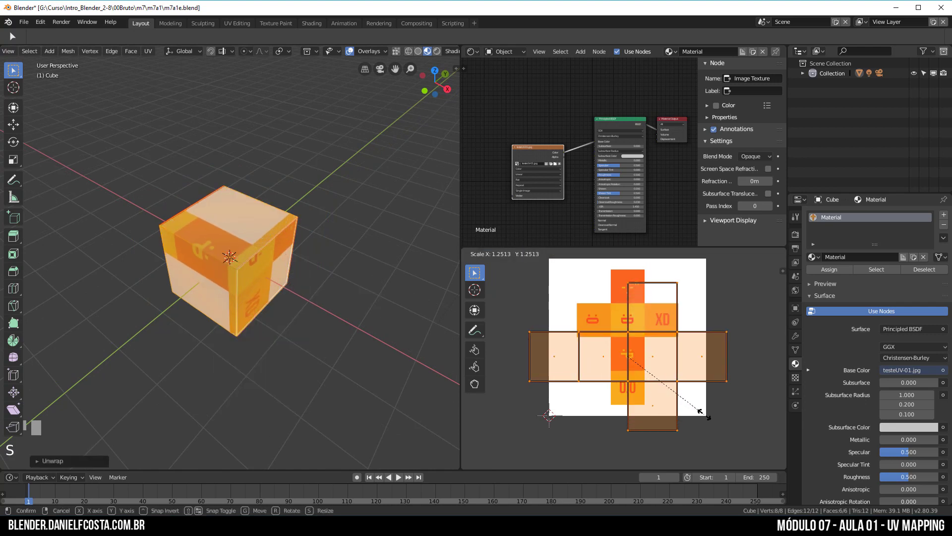
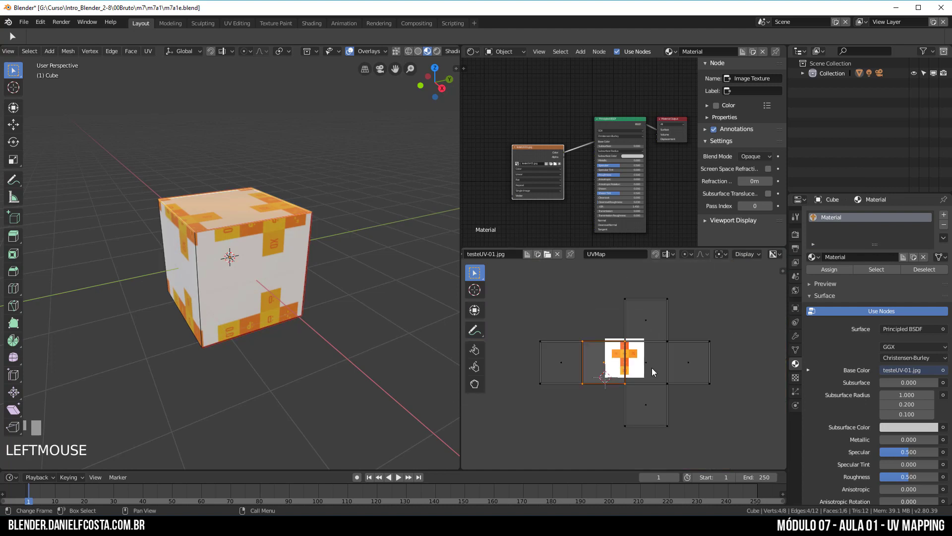
# Reselect all islands, start a resize and cancel it, keeping Repeat extension
pyautogui.press('a')
pyautogui.press('s')
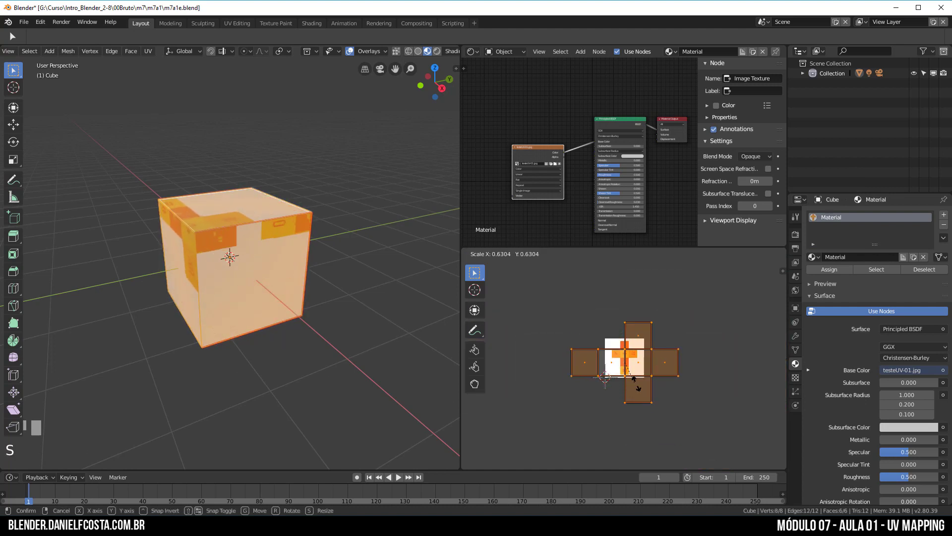
pyautogui.press('Escape')
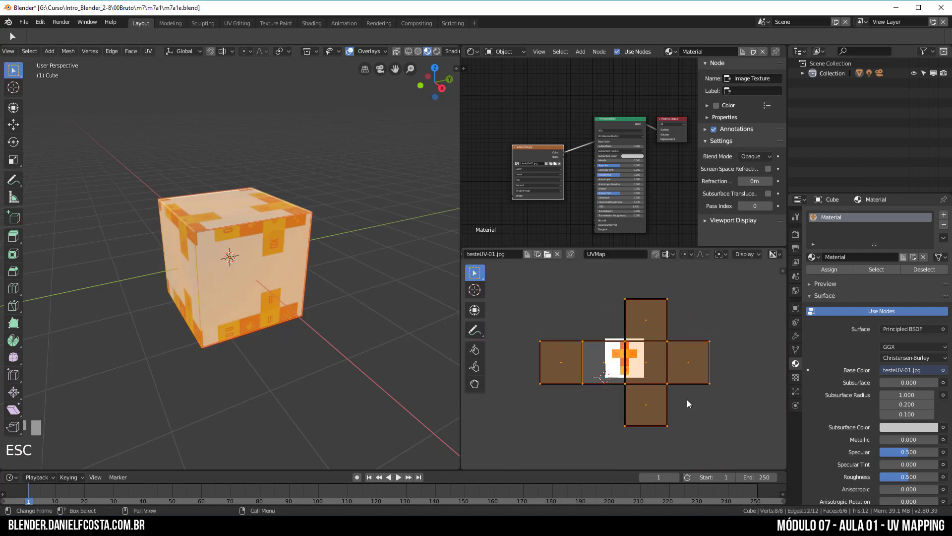